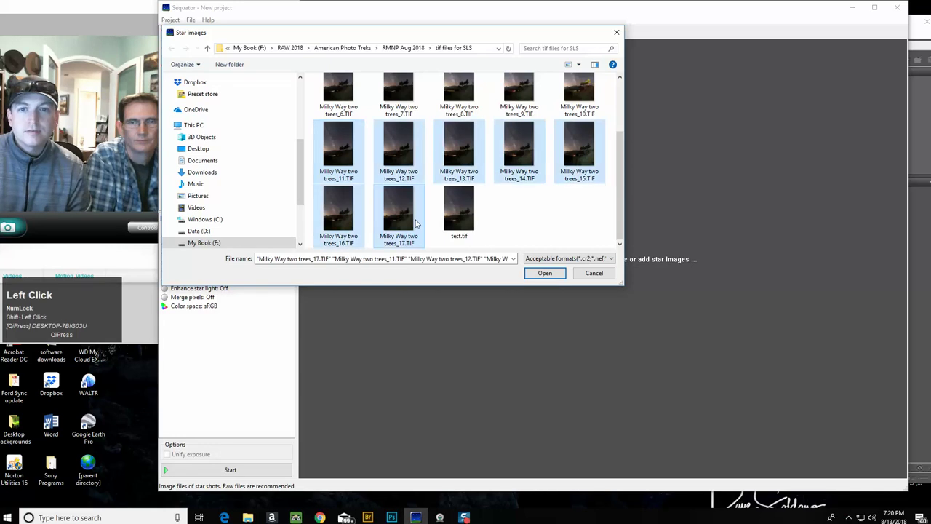
# Add the selected star frames and save the stacked output as test2.tif
pyautogui.click(542, 277)
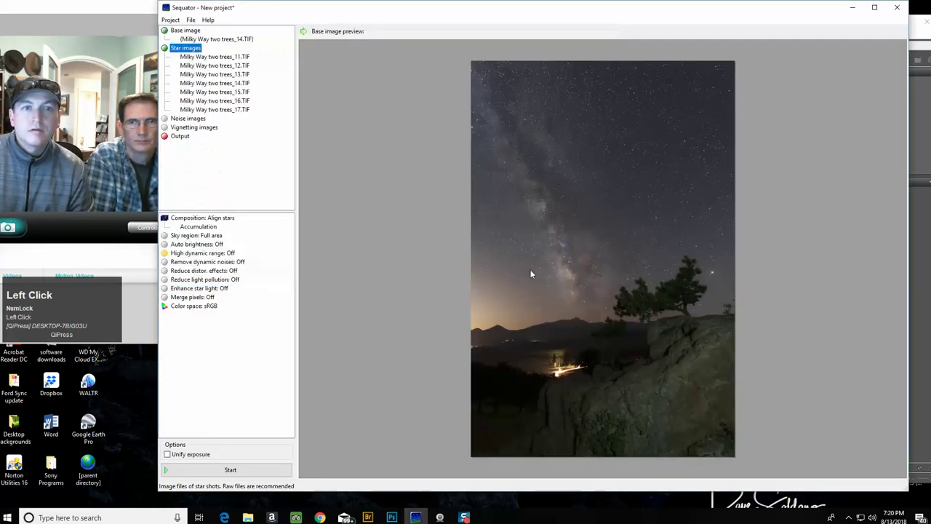
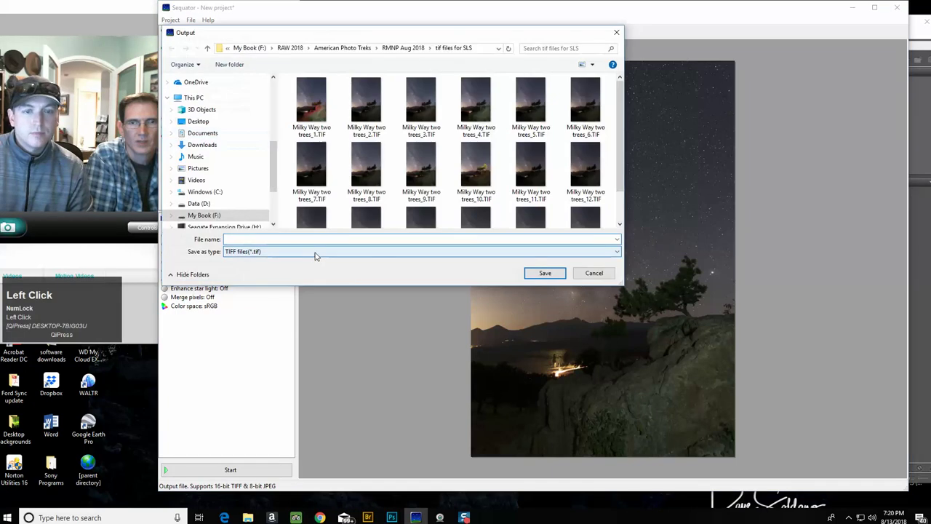
pyautogui.write('tes')
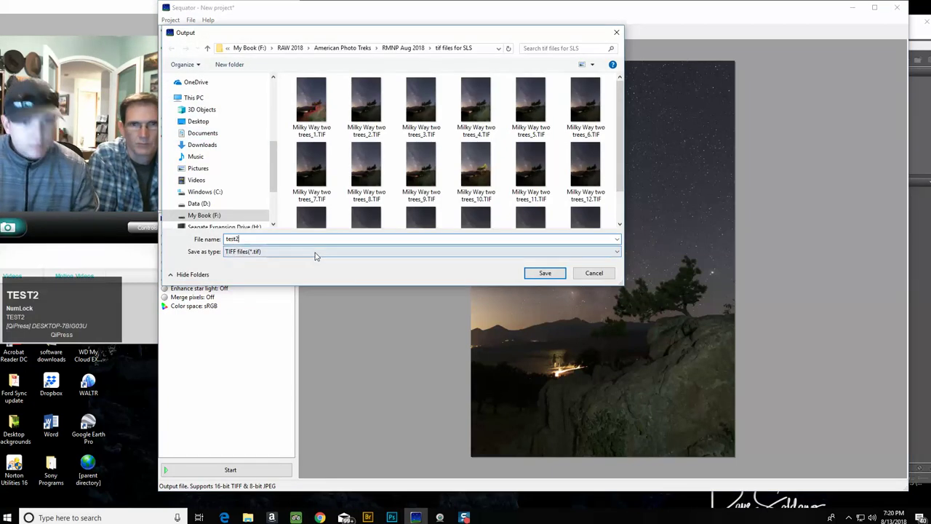
pyautogui.write('t2')
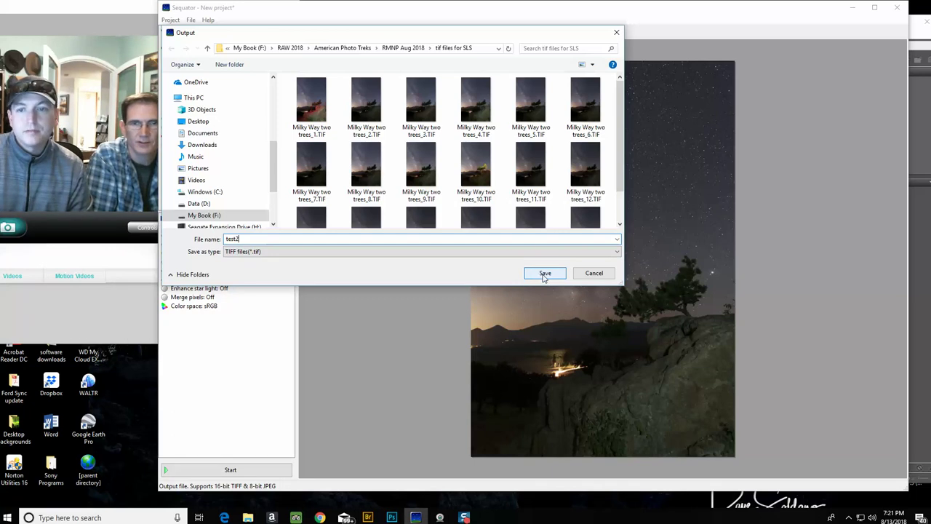
pyautogui.click(544, 275)
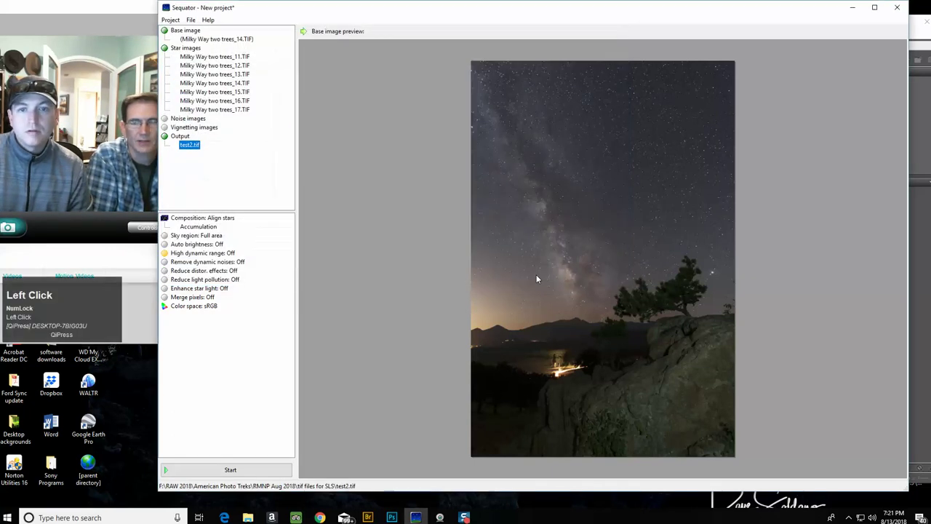
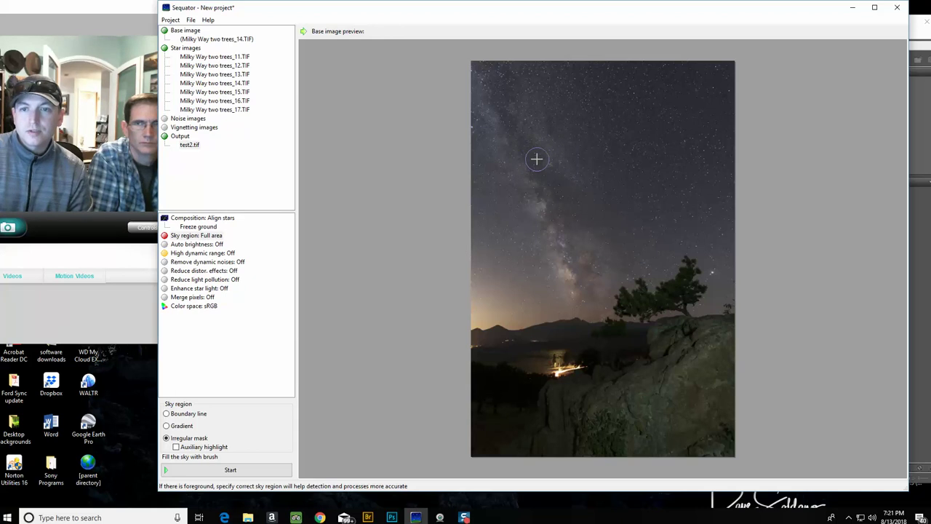
# Brush the sky above the ridgeline and tree off the mask, refining the edge
pyautogui.scroll(3)
pyautogui.scroll(3)
pyautogui.scroll(-3)
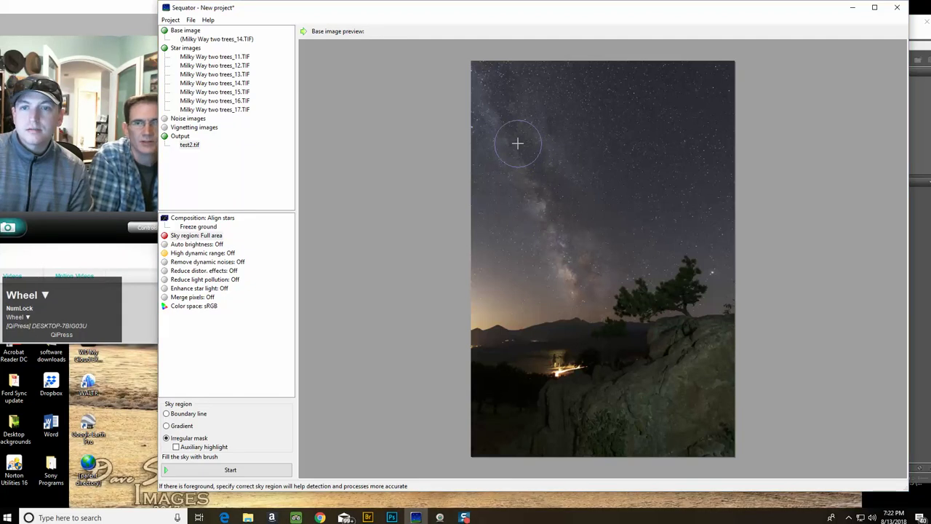
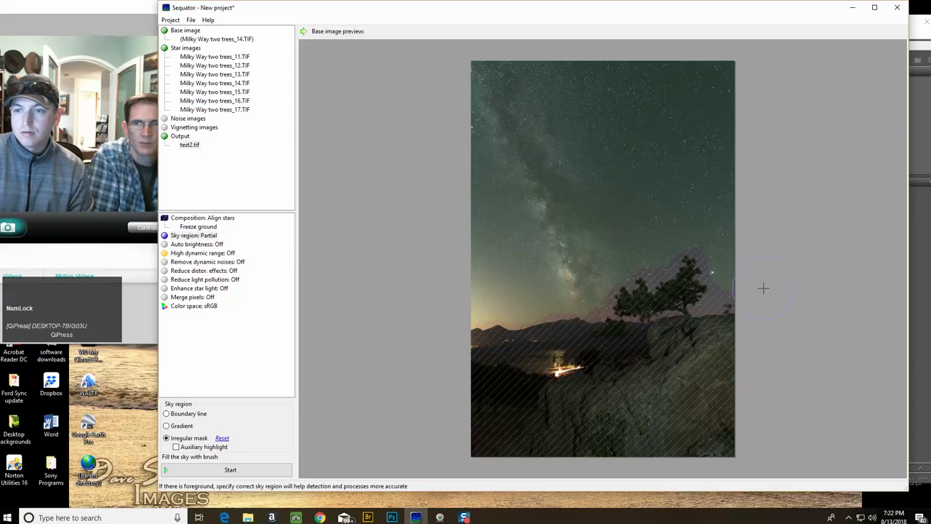
pyautogui.rightClick(215, 444)
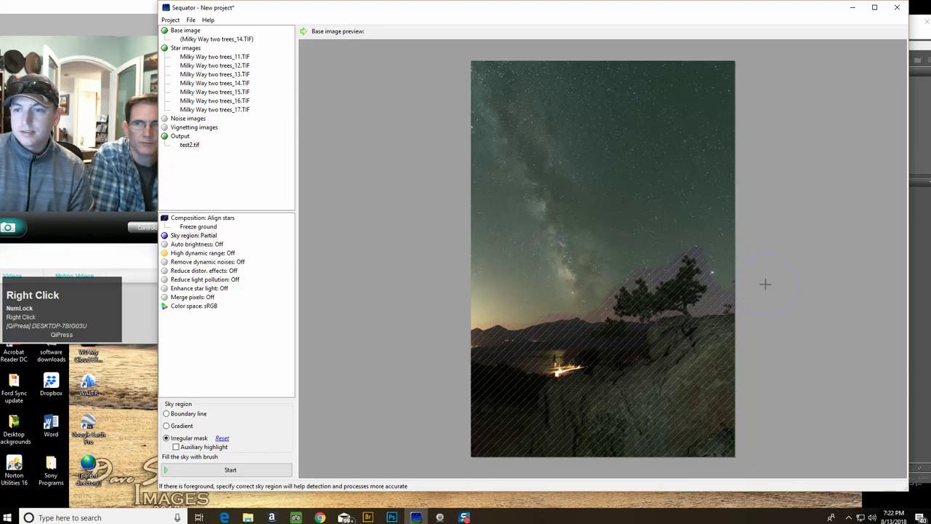
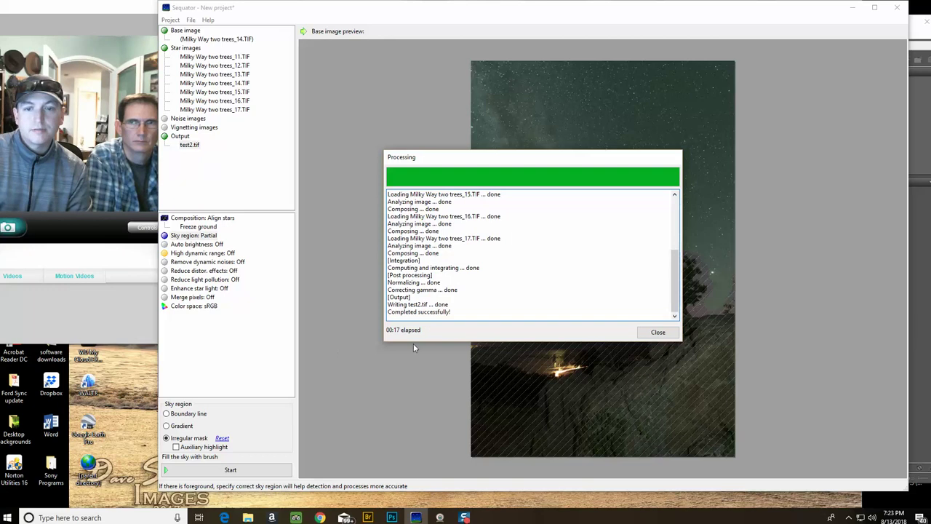
# Close the completed stacking report for test2.tif
pyautogui.click(643, 333)
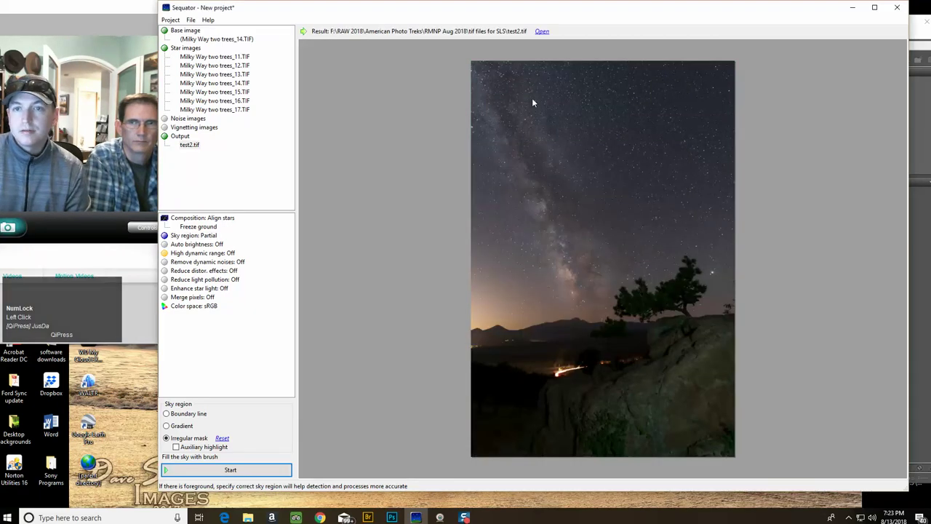
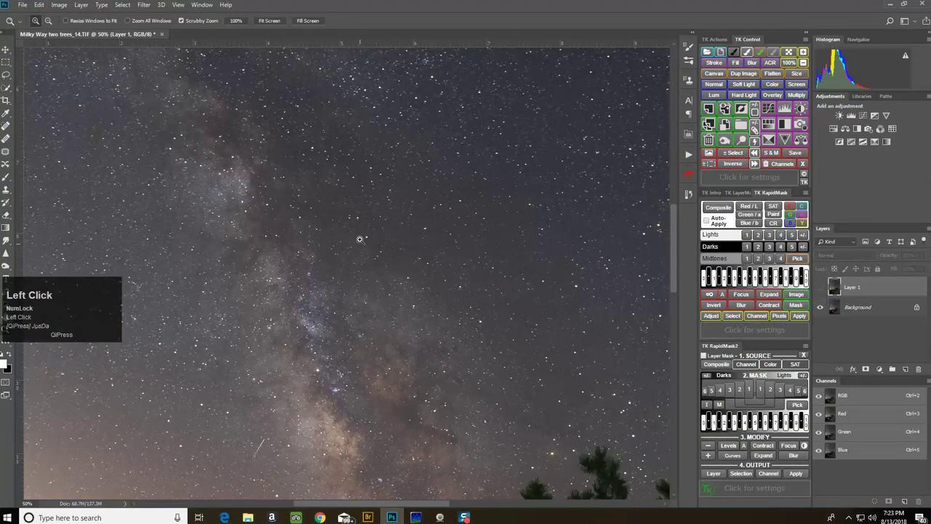
# Zoom in on the Milky Way two trees_14 image in Photoshop
pyautogui.scroll(3)
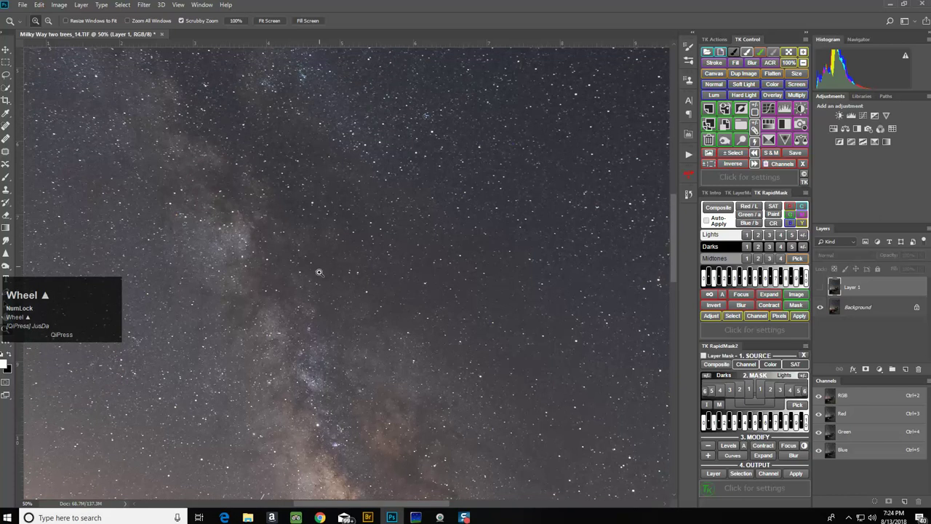
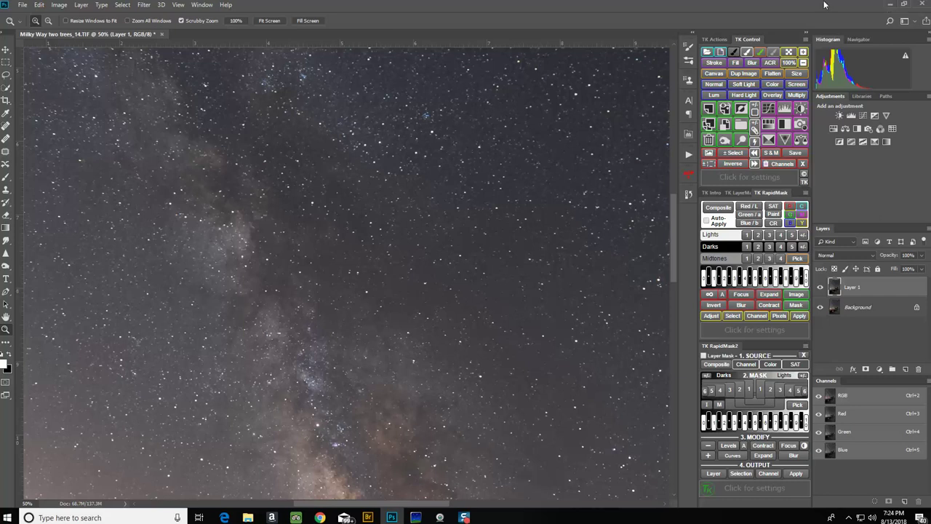
# Launch Viveza 2 on the current layer from Filter > Nik Collection
pyautogui.click(176, 9)
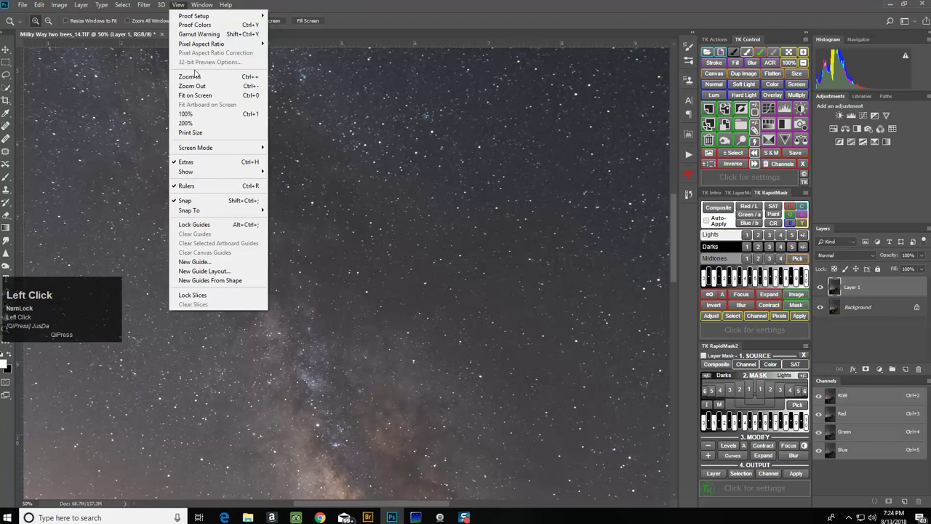
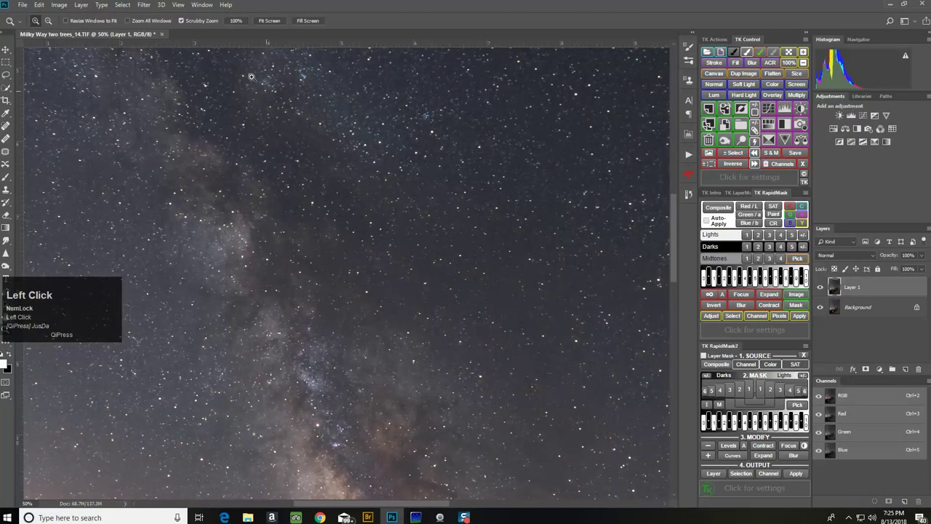
pyautogui.click(148, 1)
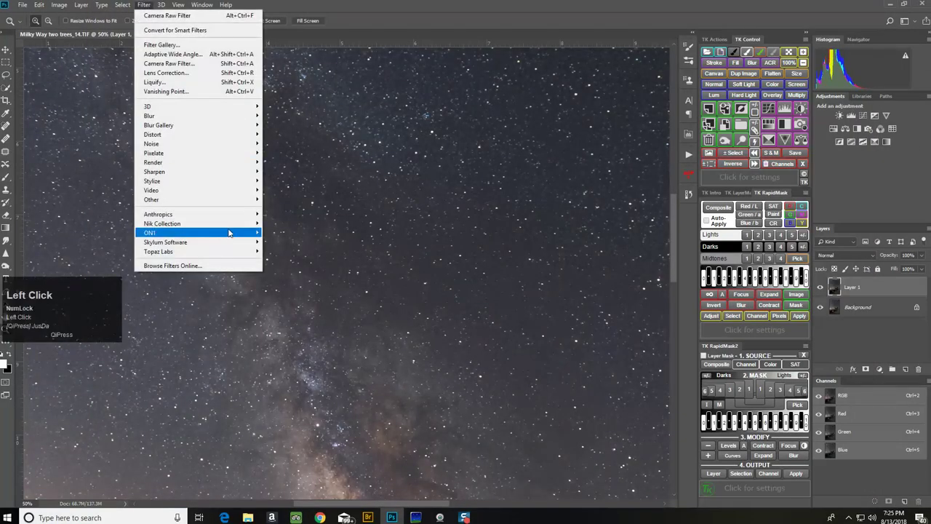
pyautogui.click(299, 285)
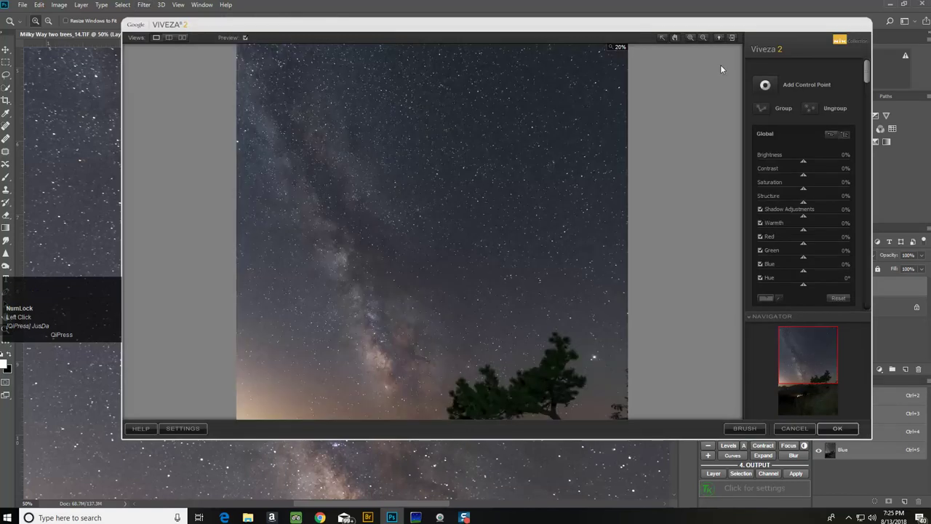
# Place a new control point on the foreground tree and rocks
pyautogui.click(702, 39)
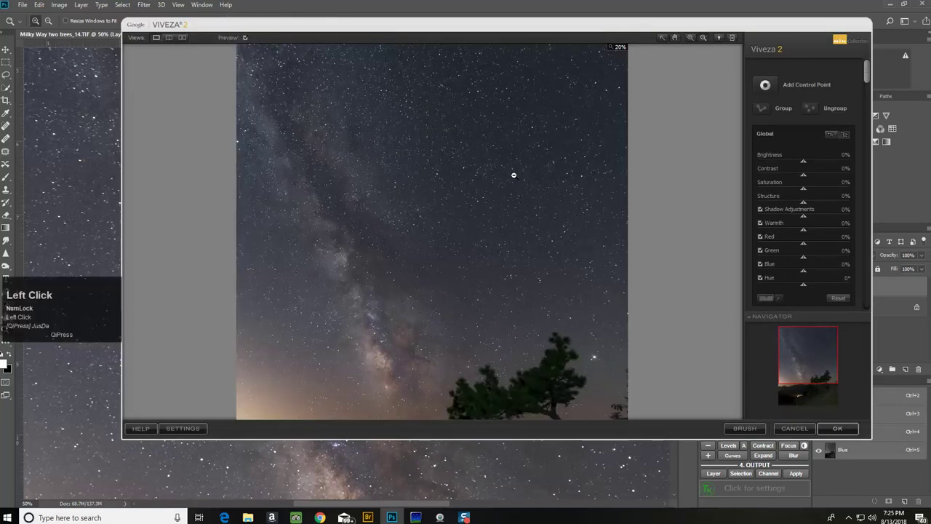
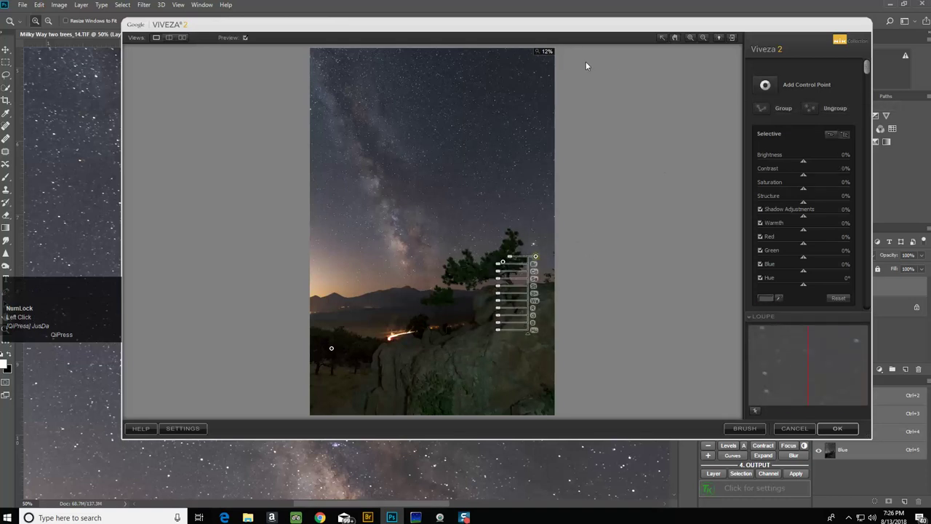
# Toggle Preview to compare the photo with and without the Viveza adjustments
pyautogui.click(247, 36)
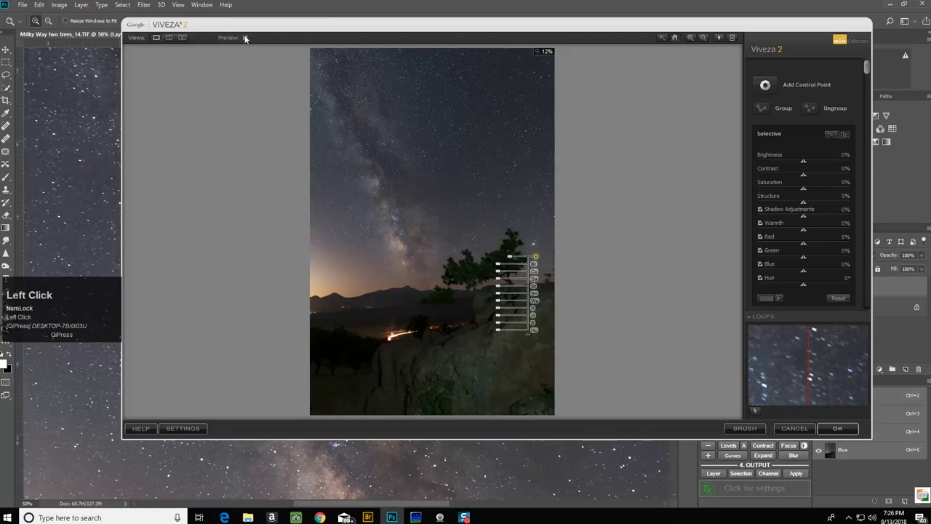
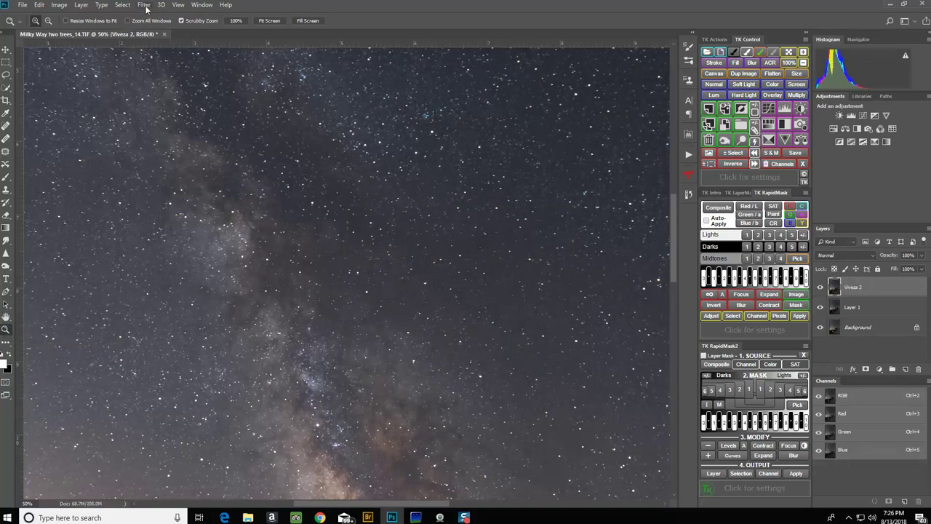
# Zoom out with Ctrl+- so the whole brightened photo fits in the window
pyautogui.press('ctrl+-')
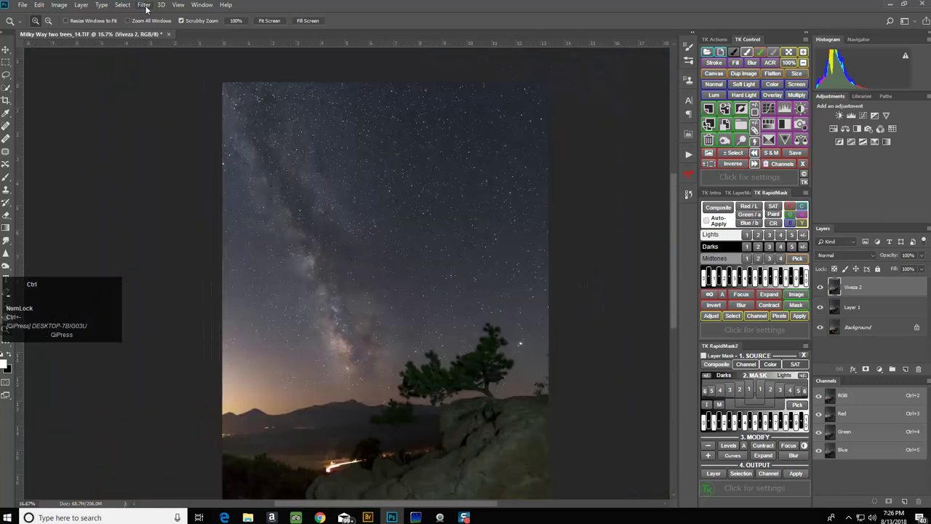
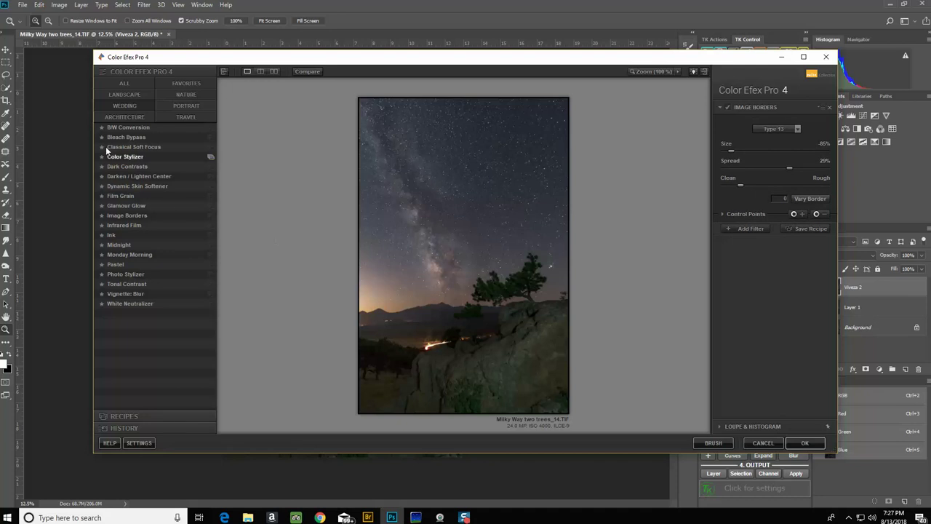
# Expand the ALL filter list and scroll down to the Glamour Glow entries
pyautogui.click(129, 80)
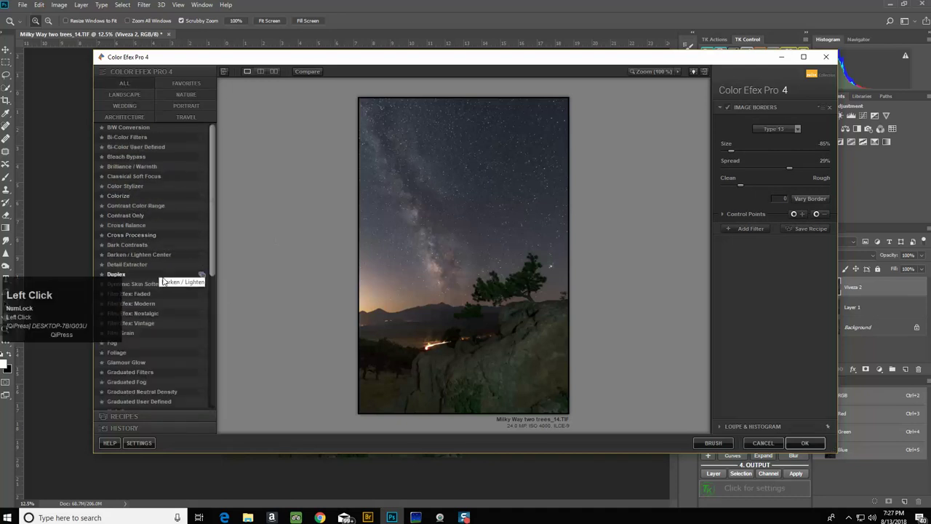
pyautogui.scroll(-3)
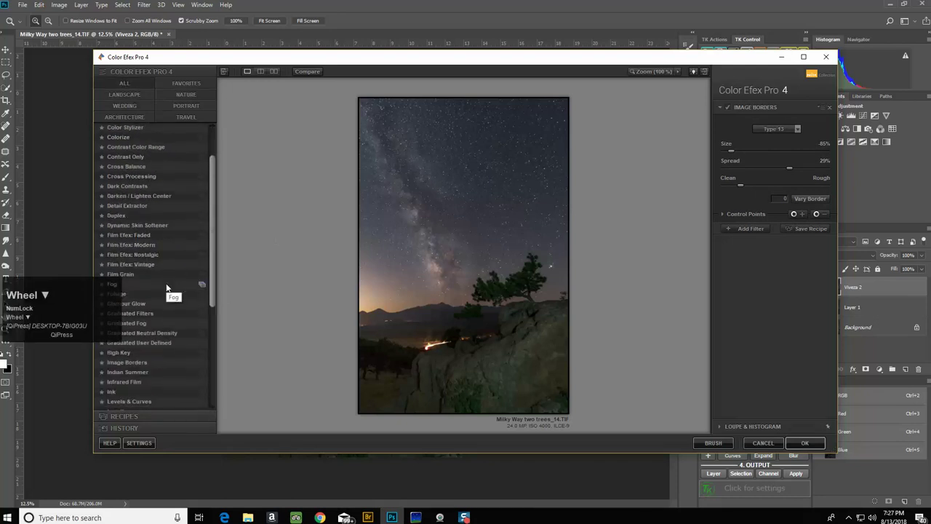
pyautogui.scroll(-3)
pyautogui.scroll(-3)
pyautogui.scroll(-3)
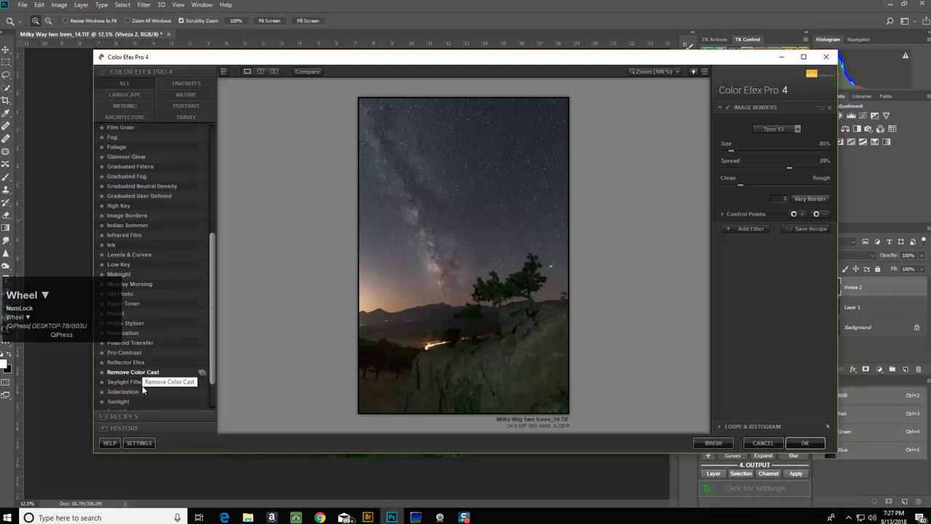
# Select Glamour Glow from the filter list and adjust it on the photo
pyautogui.click(134, 385)
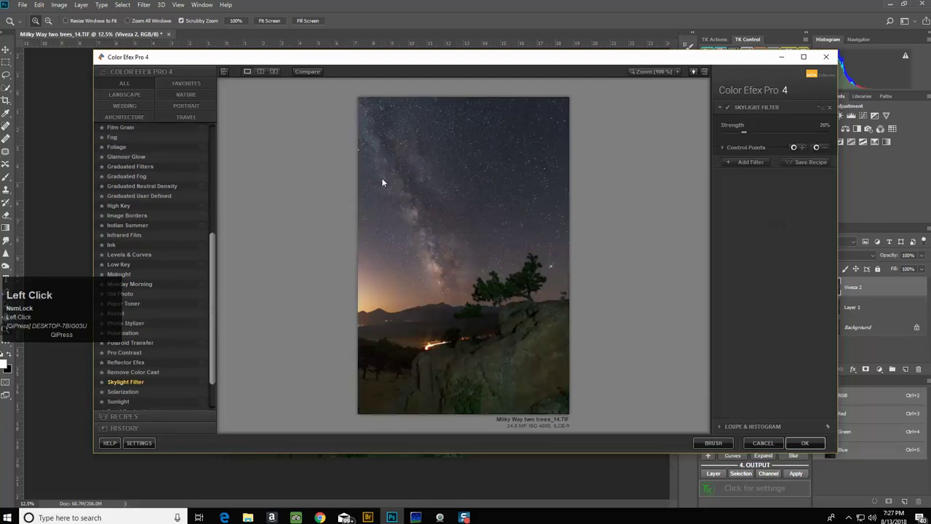
pyautogui.moveTo(311, 74); pyautogui.dragTo(311, 74)
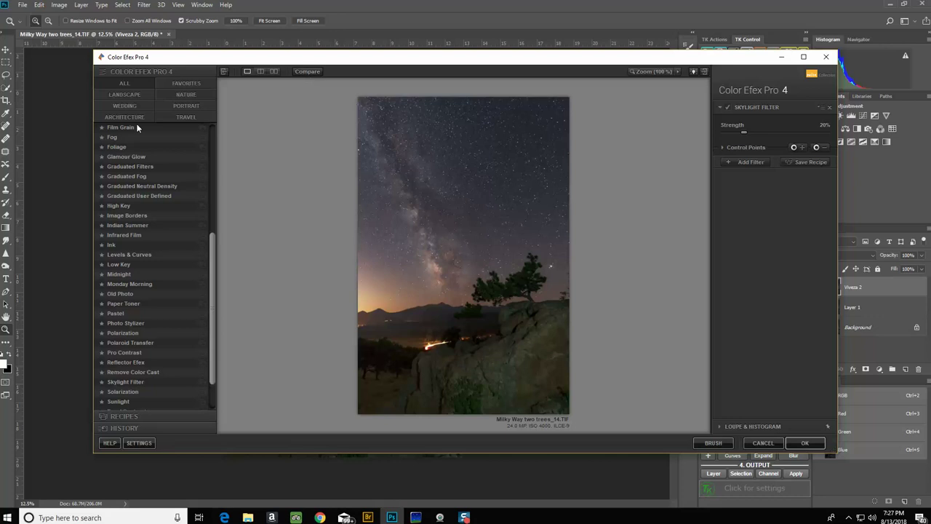
# Apply Glamour Glow at 27% glow and −29% saturation, compare with the original, and confirm
pyautogui.click(123, 157)
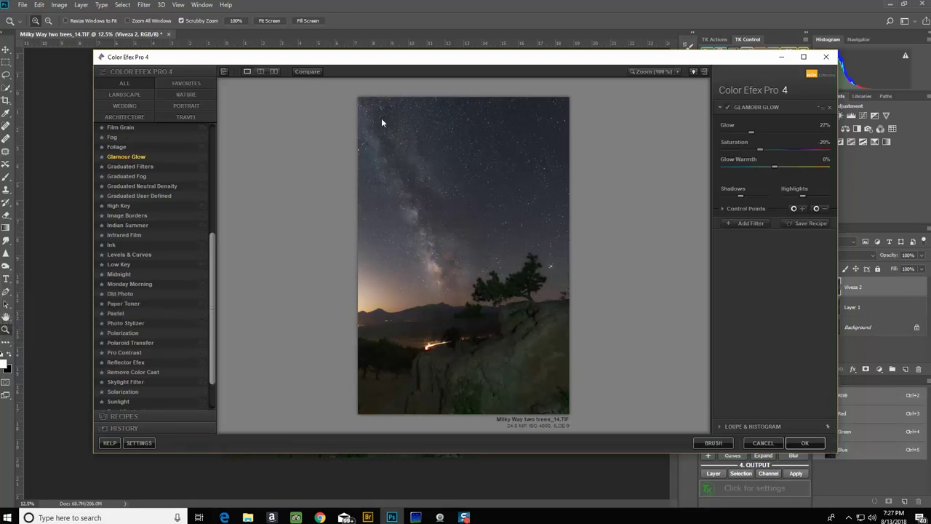
pyautogui.moveTo(312, 72); pyautogui.dragTo(310, 74)
pyautogui.moveTo(313, 73); pyautogui.dragTo(310, 75)
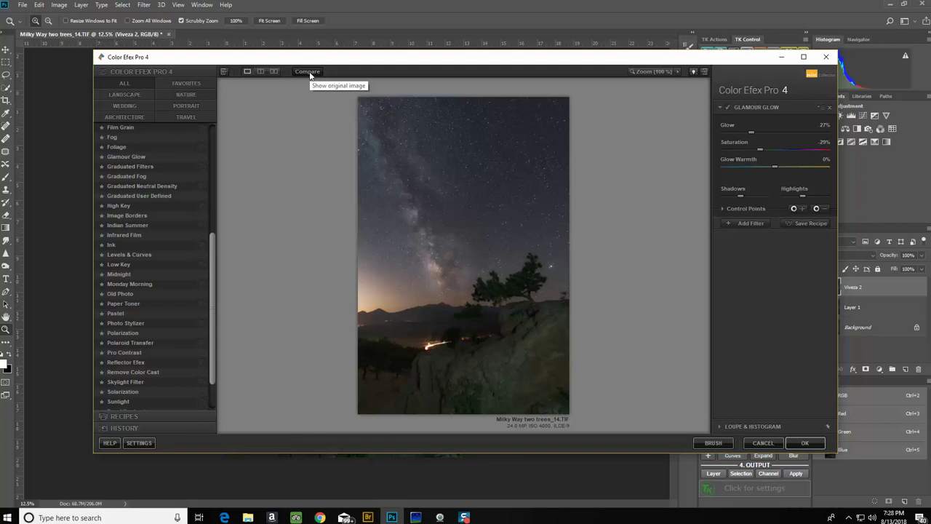
pyautogui.click(310, 74)
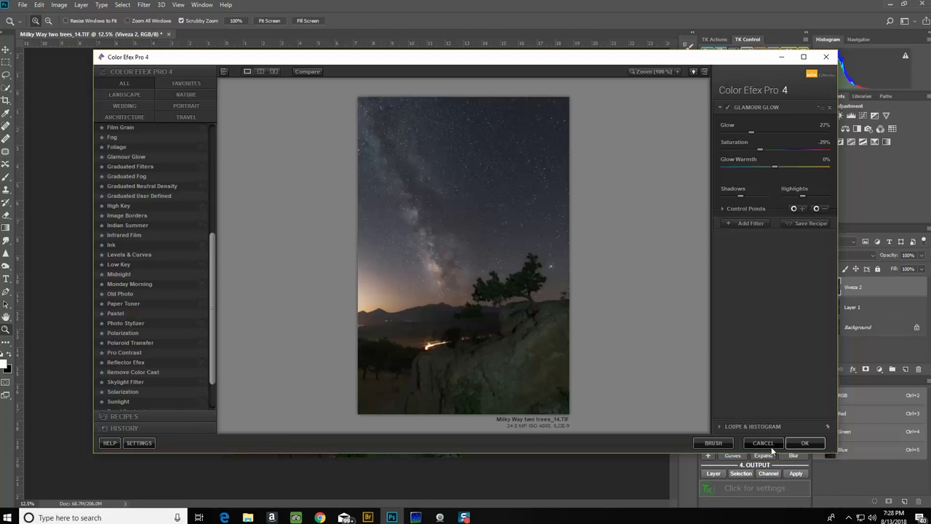
pyautogui.click(772, 444)
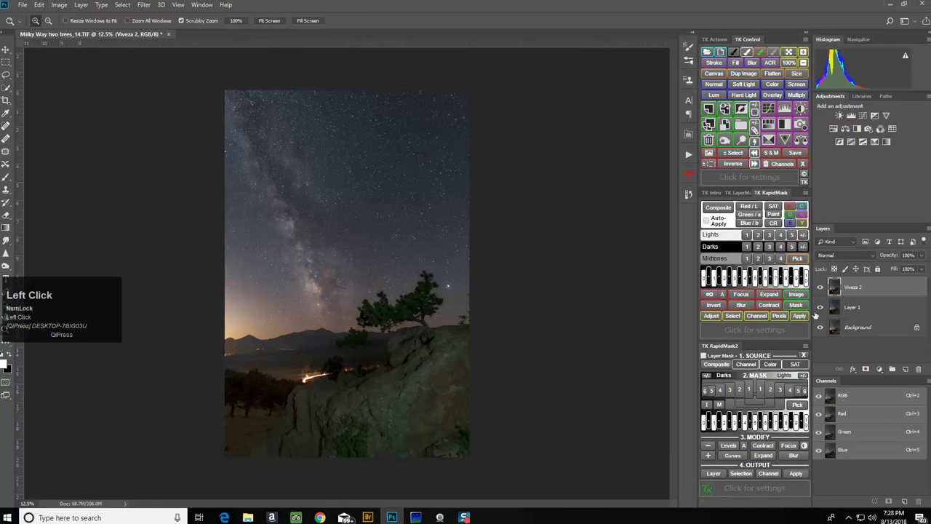